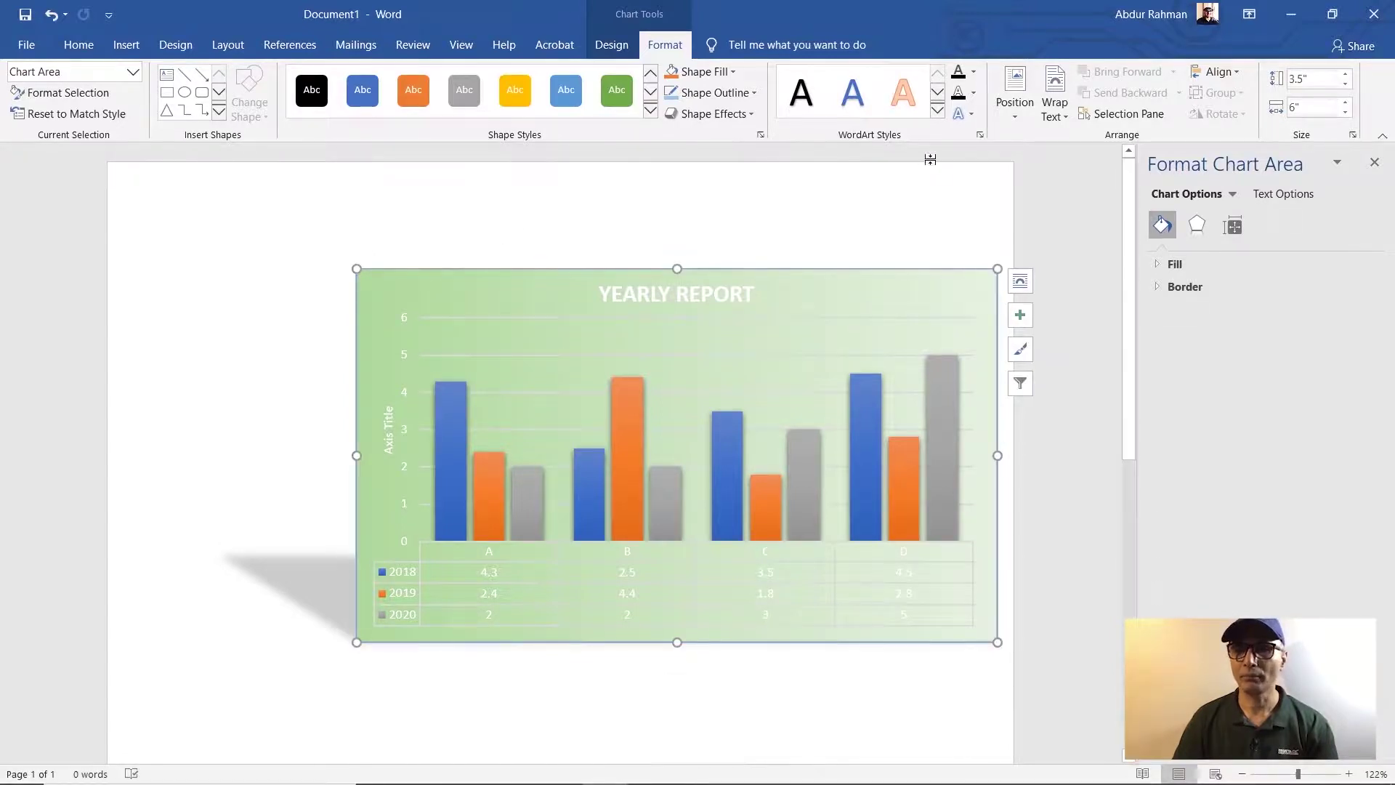
Apply the plain black WordArt text style to the chart's title, axes and data table
{"action": "left_click", "coordinate": [936, 116]}
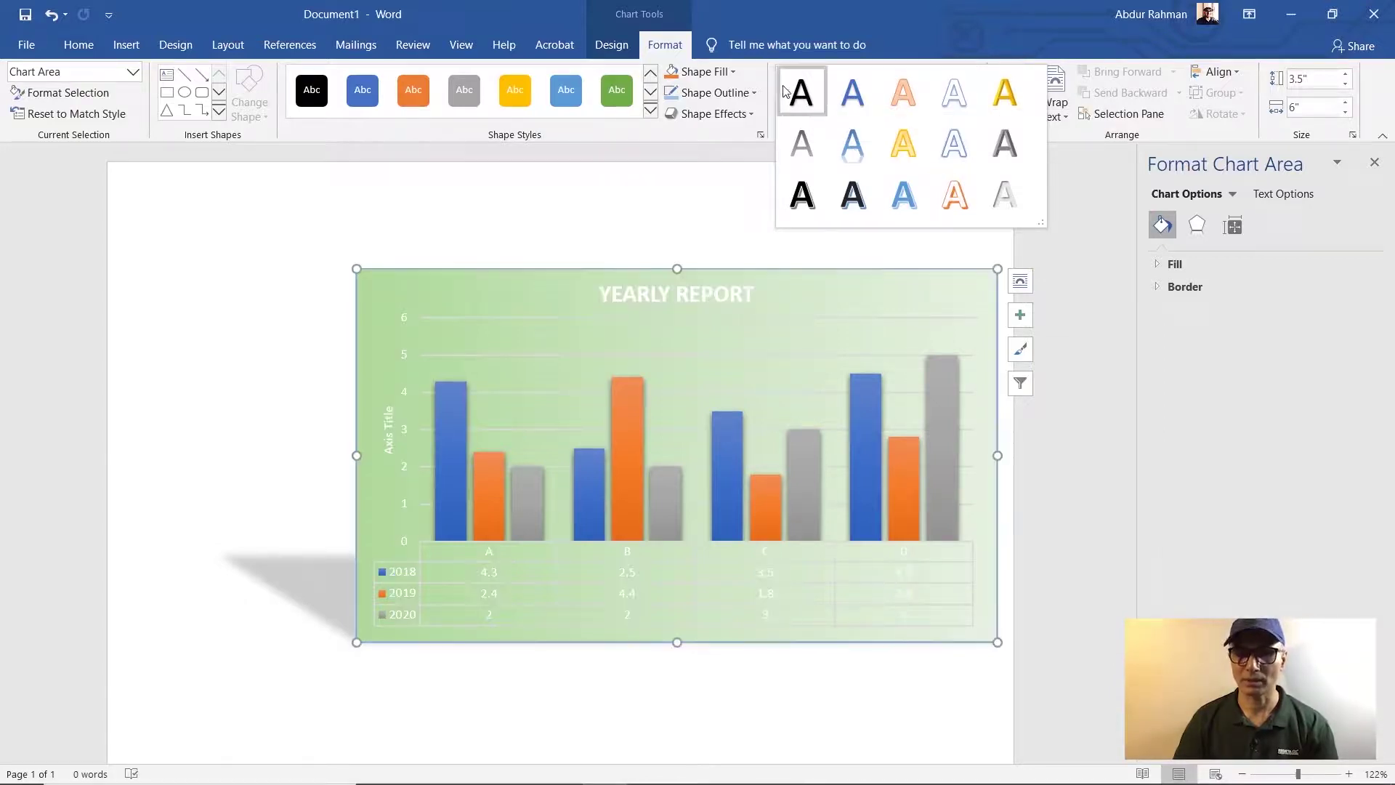
{"action": "left_click", "coordinate": [803, 101]}
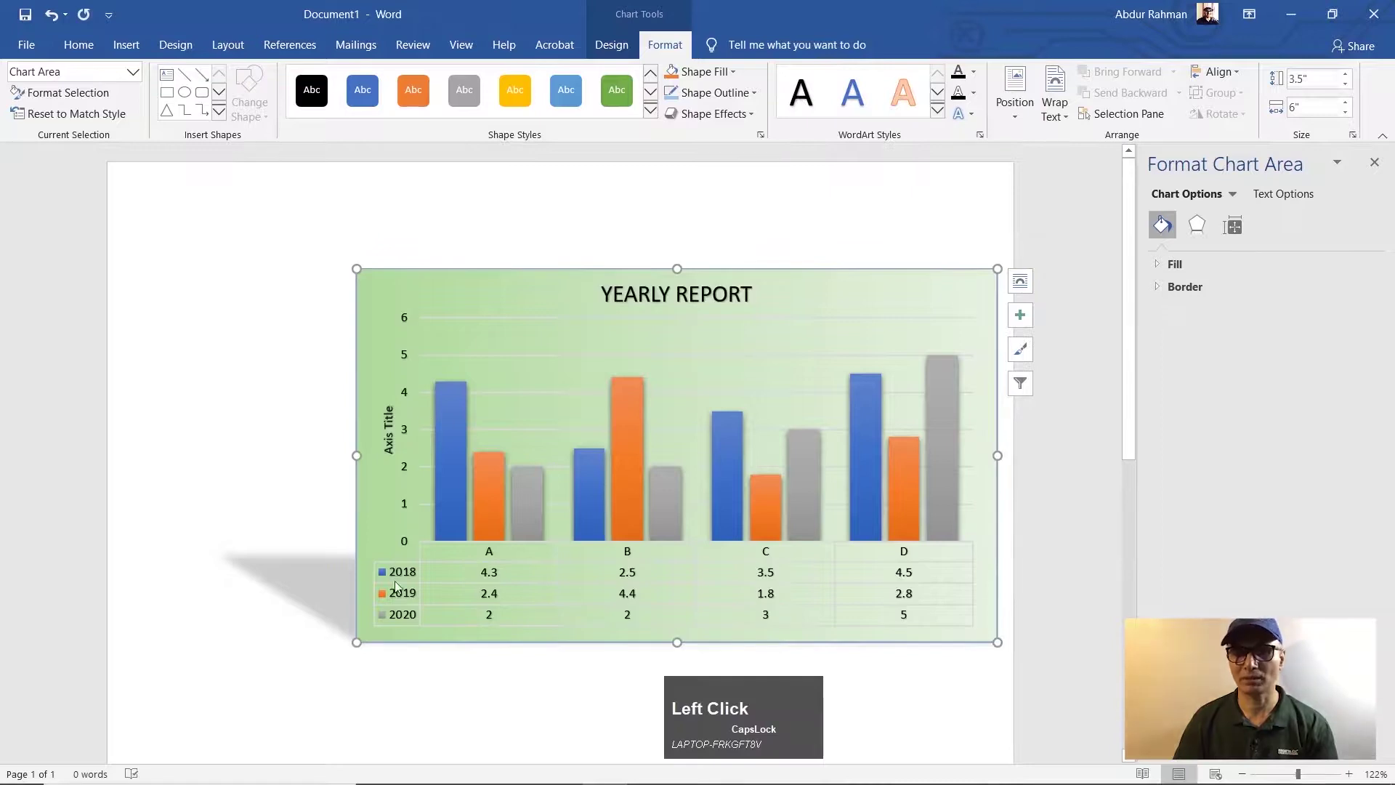
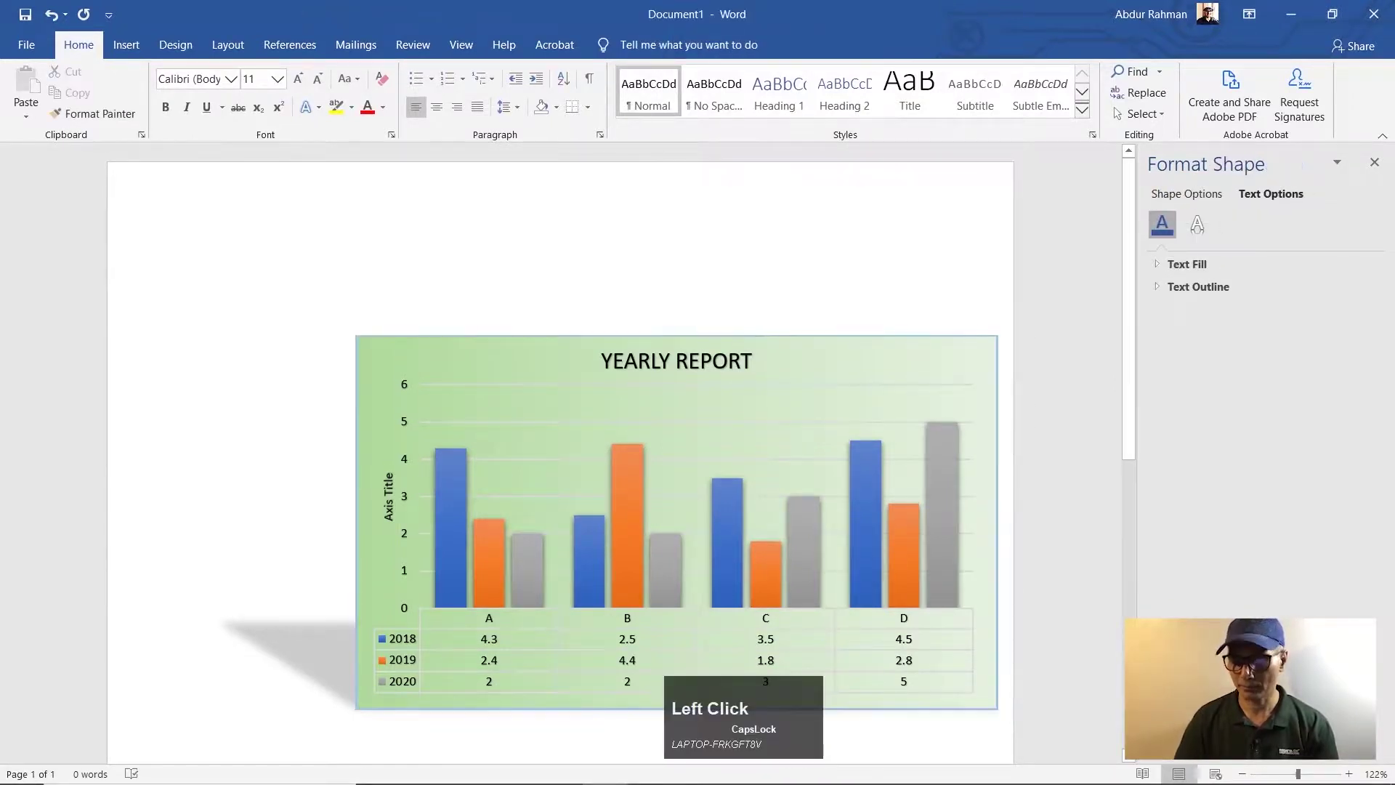
Generate =rand() filler paragraphs below the chart and reselect the chart
{"action": "key", "text": "="}
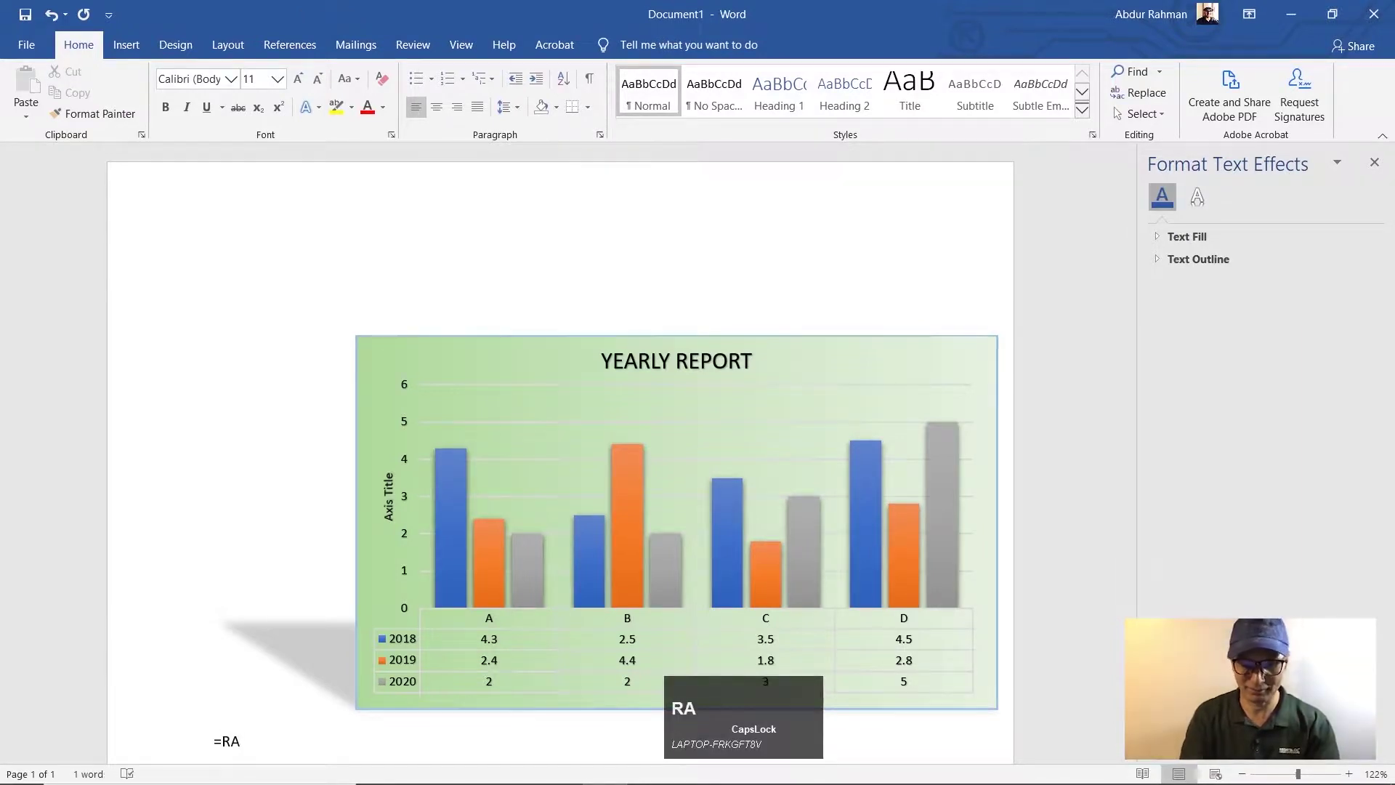
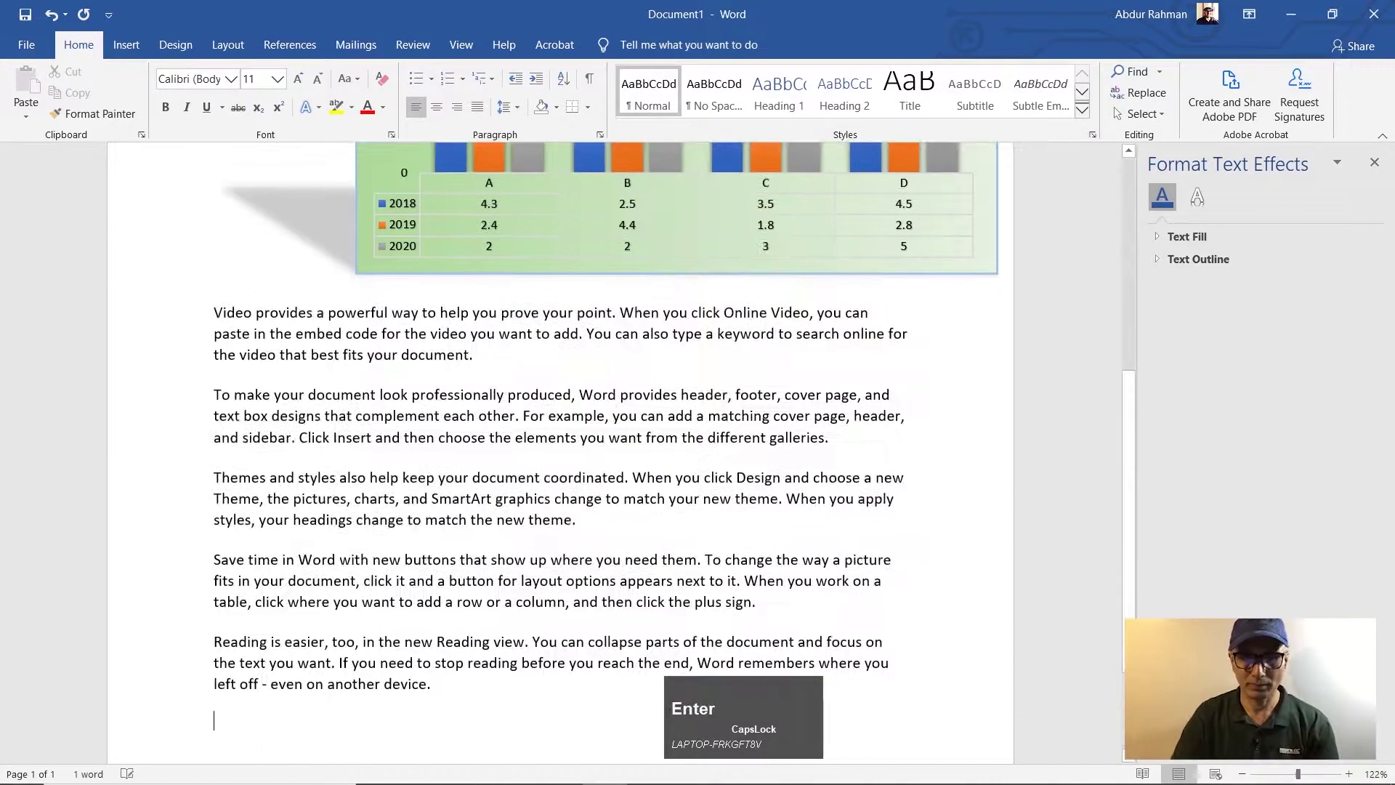
{"action": "left_click", "coordinate": [565, 239]}
{"action": "scroll", "scroll_direction": "up", "scroll_amount": 3}
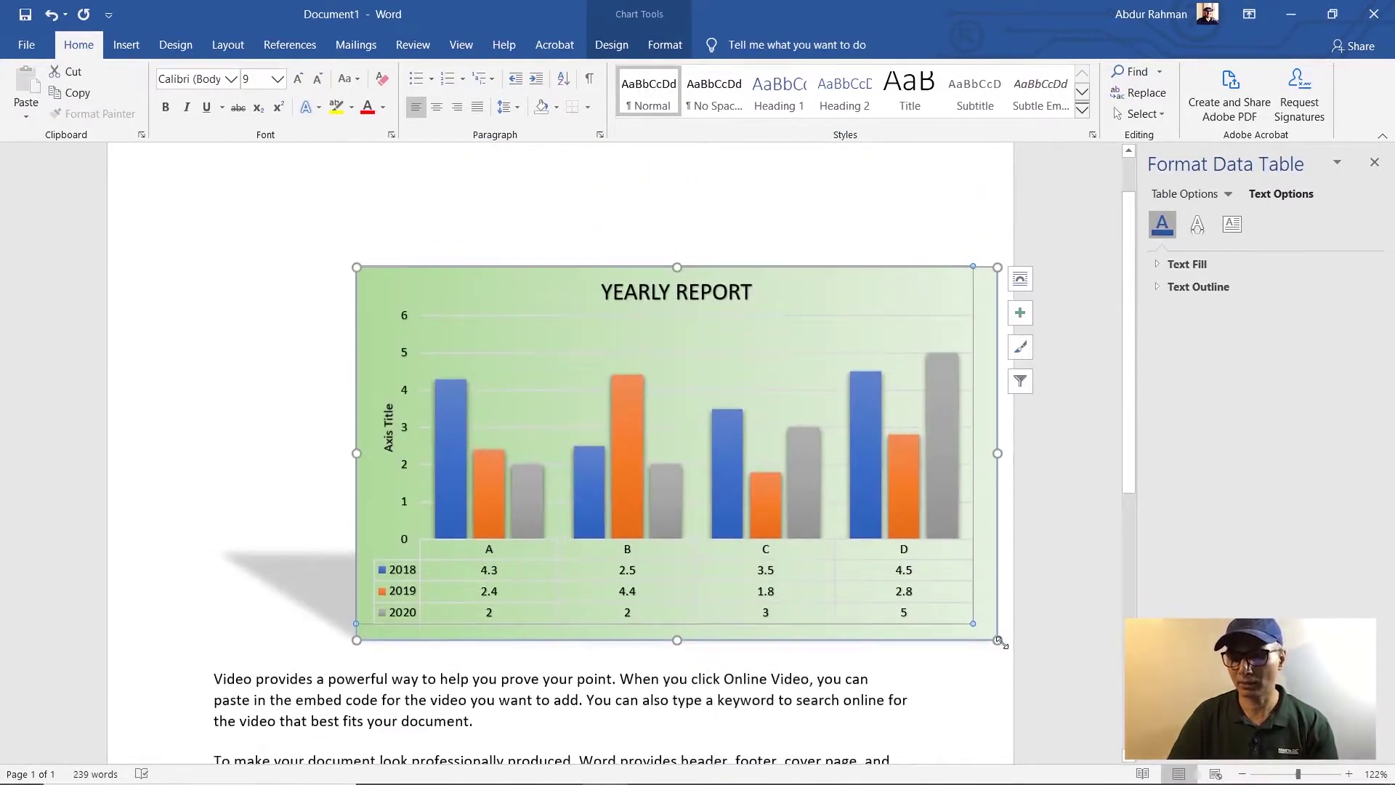
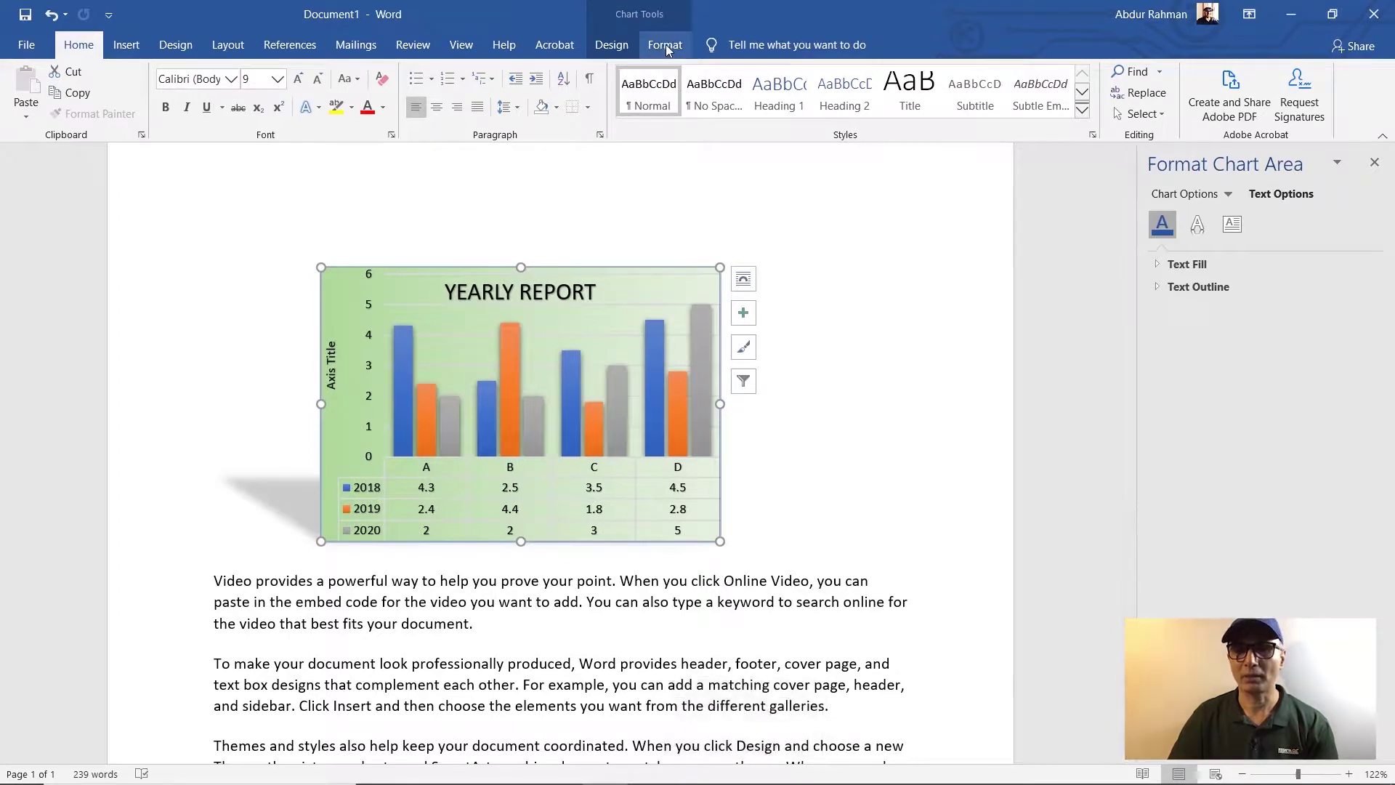
Position the chart at Top Right with Square text wrapping so paragraphs flow beside it
{"action": "left_click", "coordinate": [672, 48]}
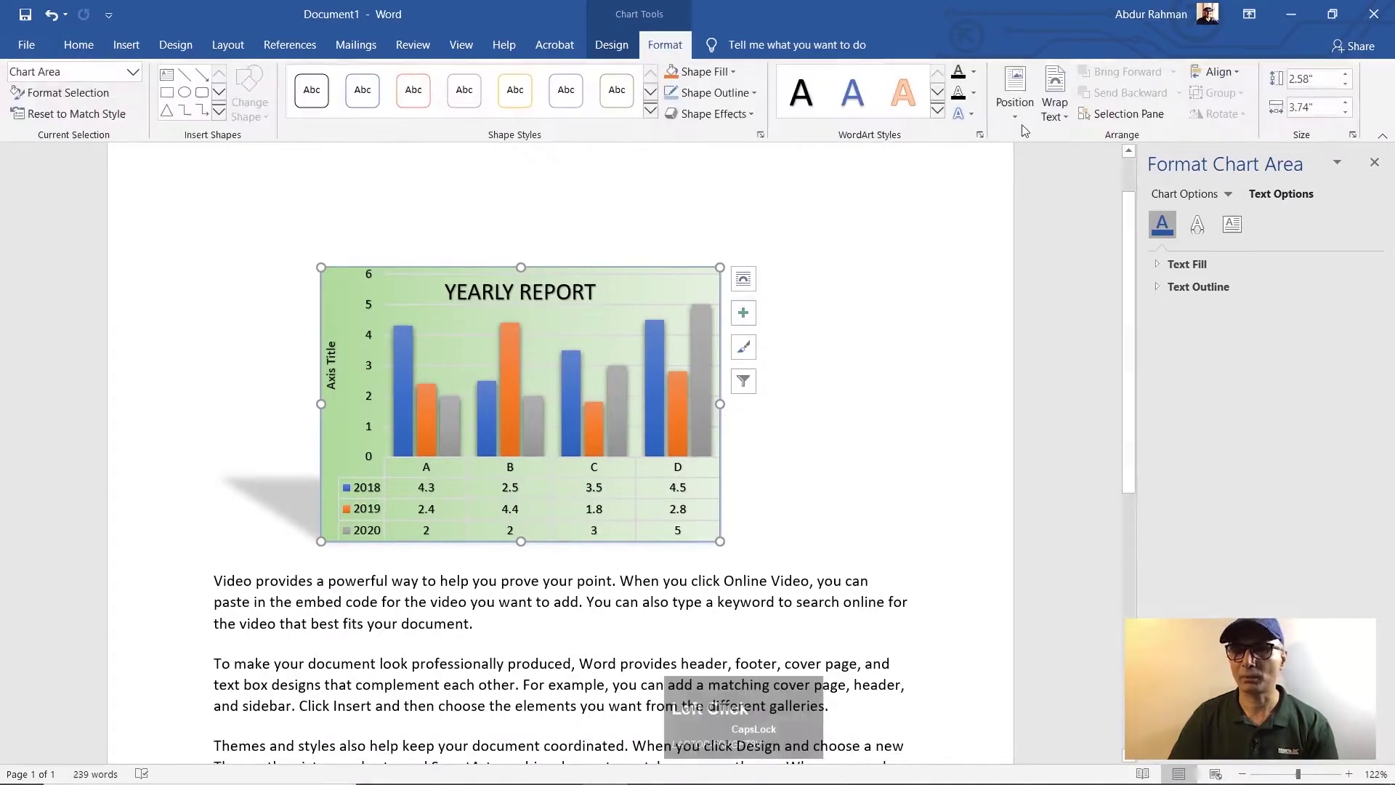
{"action": "left_click", "coordinate": [1025, 125]}
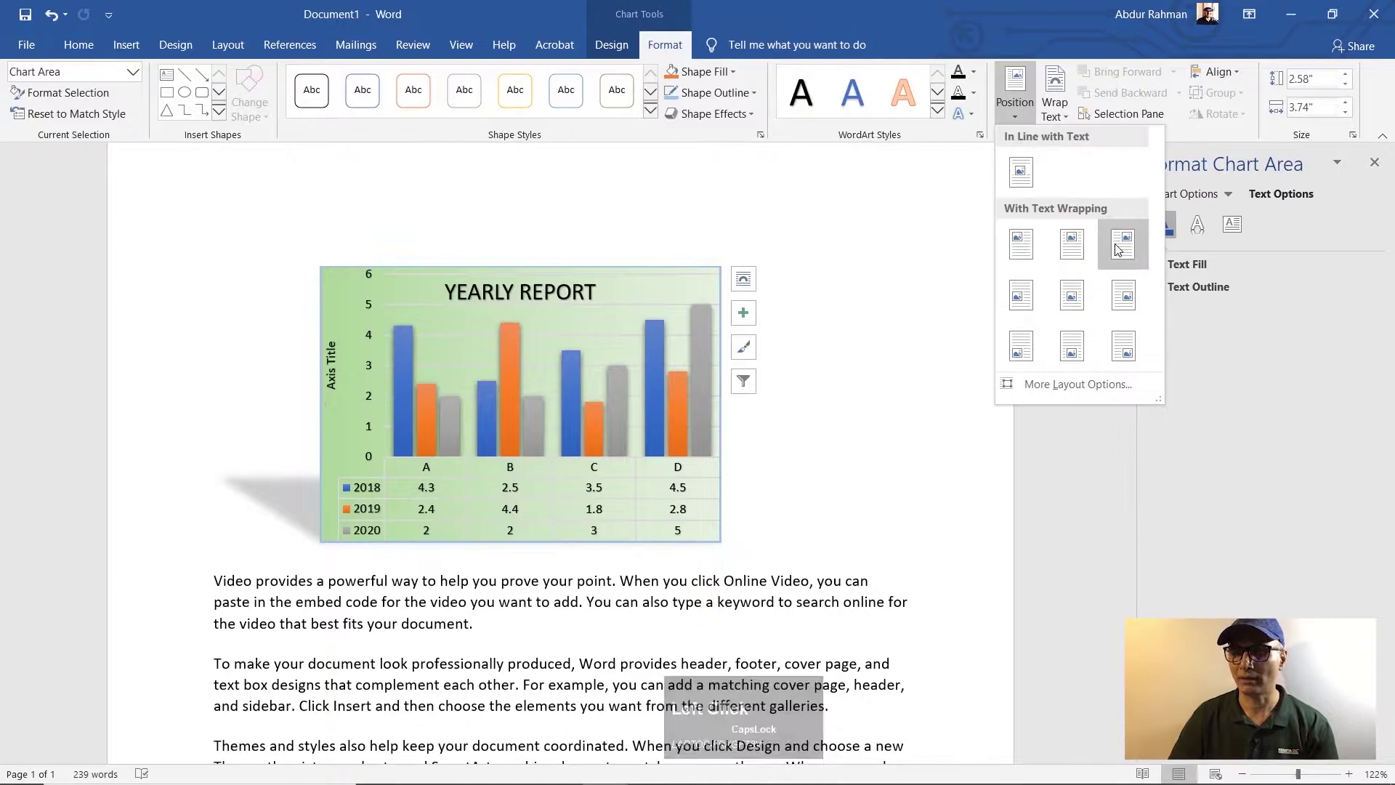
{"action": "left_click", "coordinate": [1119, 248]}
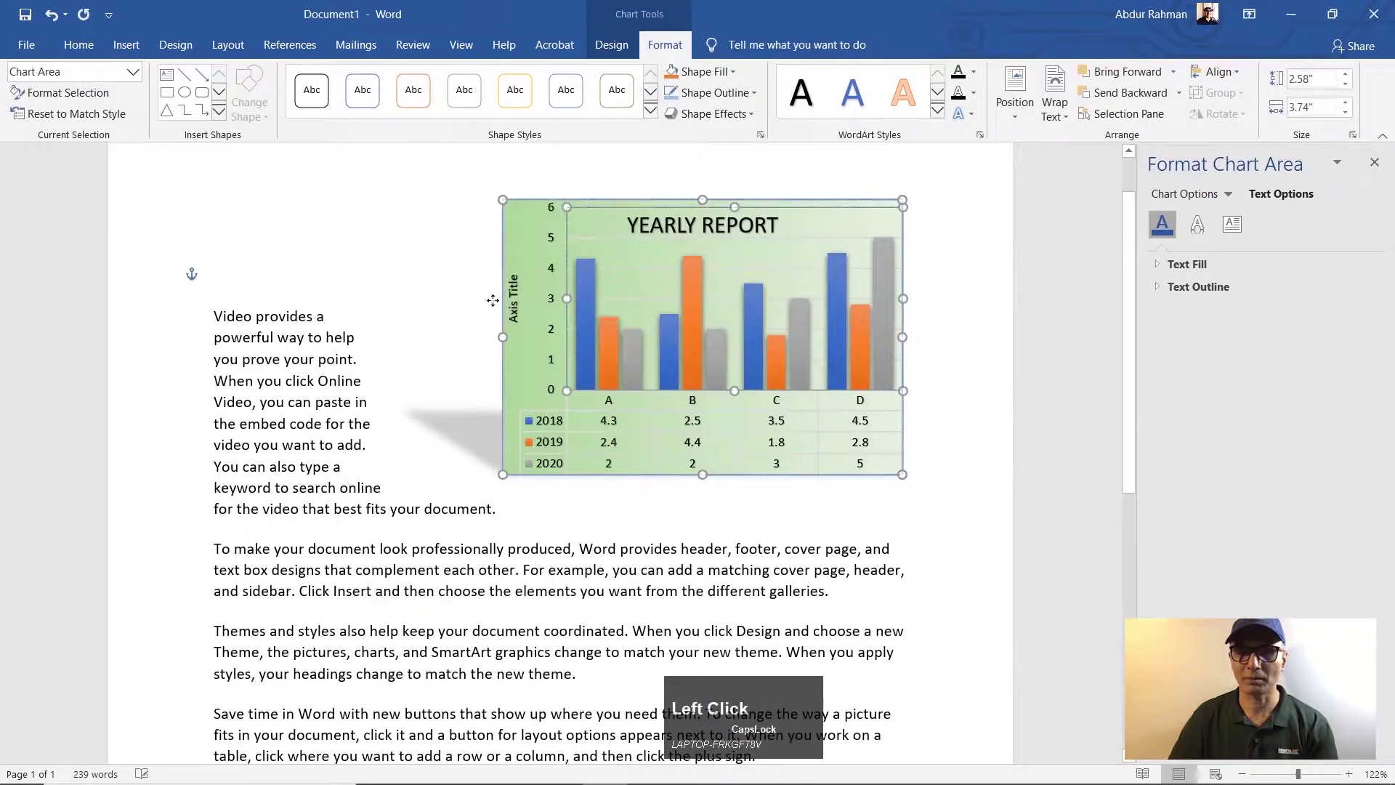